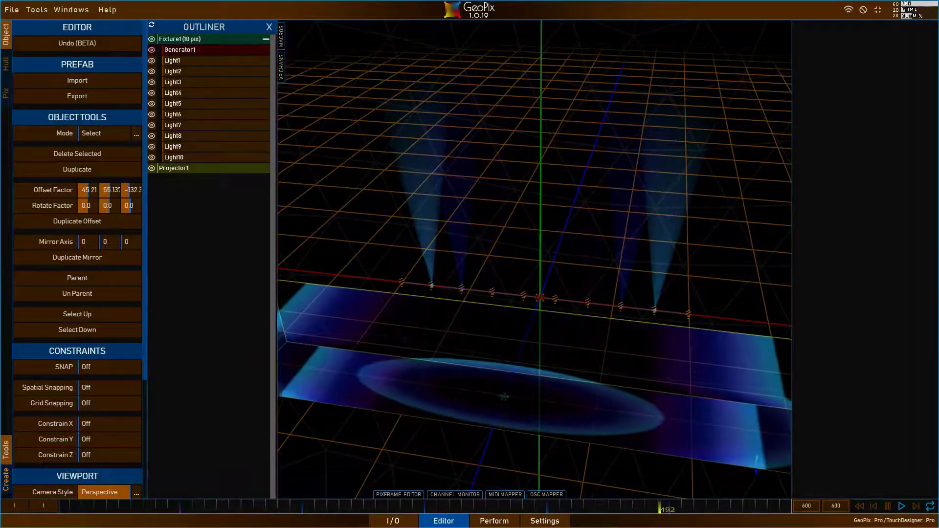
Start a new empty scene via File > New, discarding the previous contents.
click(654, 227)
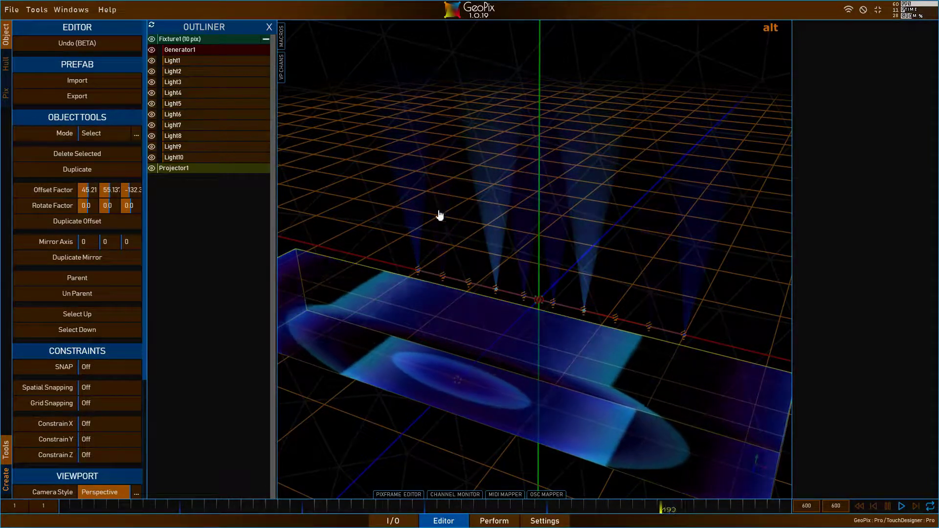
click(410, 335)
click(356, 366)
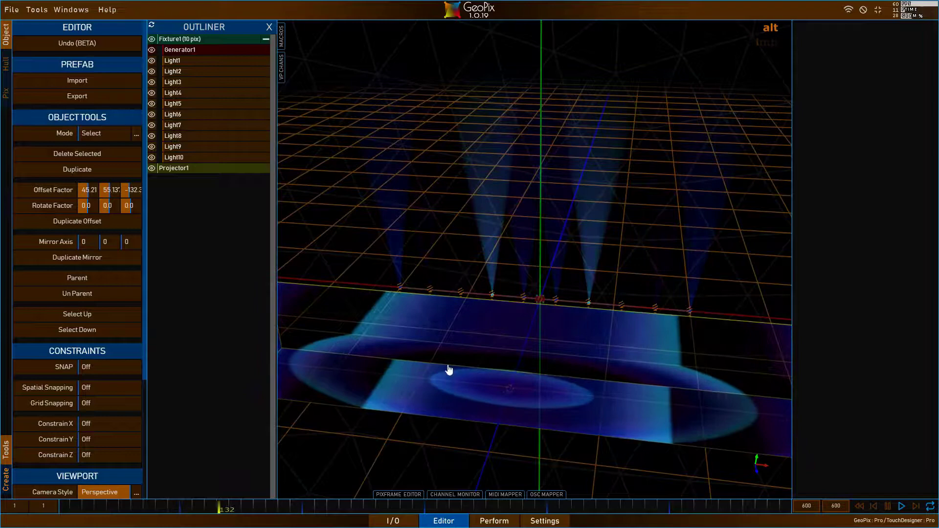
click(575, 368)
click(403, 367)
click(521, 340)
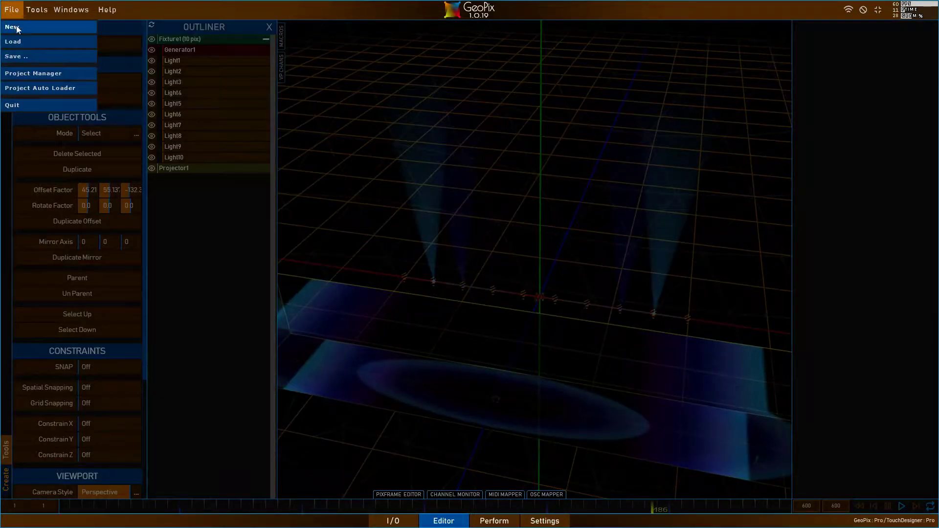
click(583, 218)
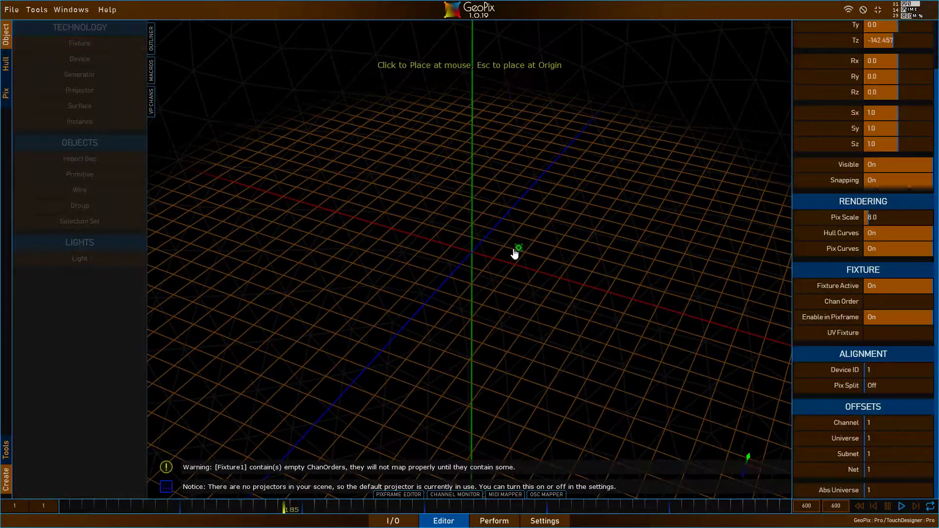
Create Fixture1 at the origin and select it for hull editing.
right_click(489, 244)
click(407, 211)
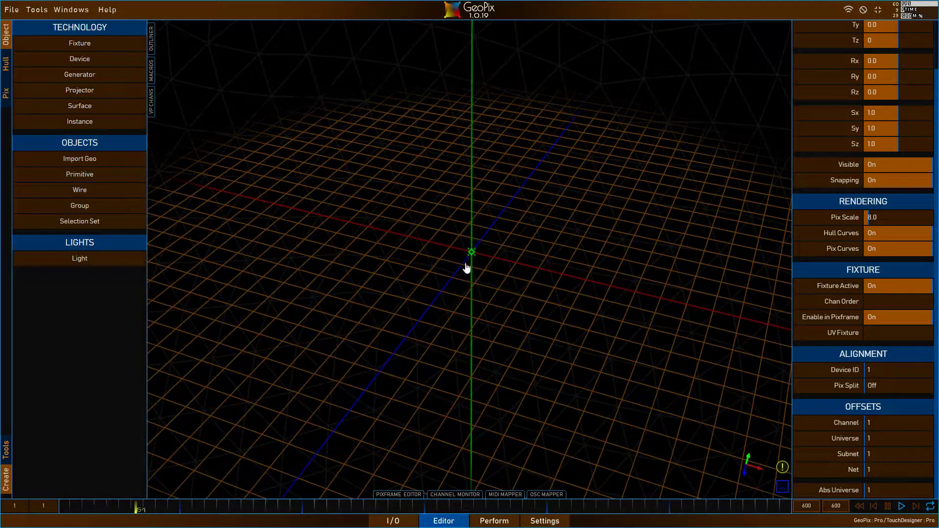
click(447, 239)
click(470, 247)
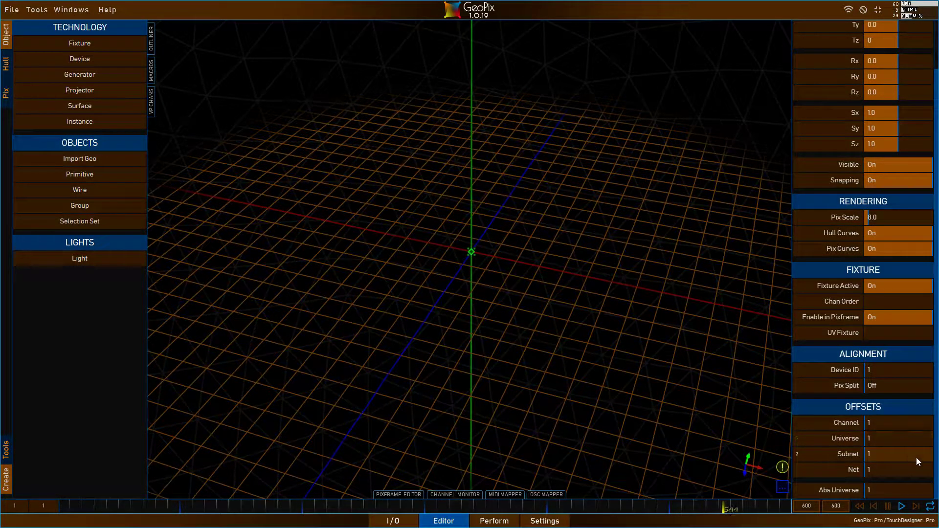
click(521, 288)
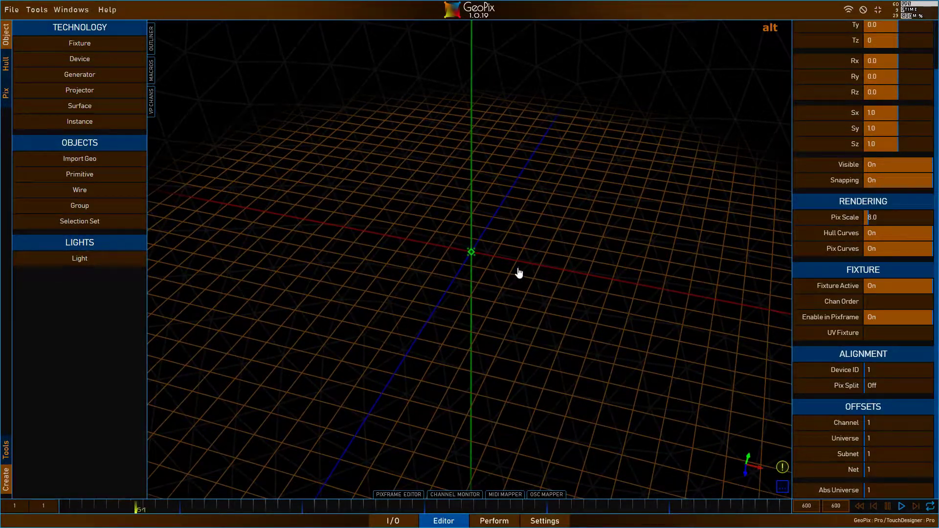
click(513, 265)
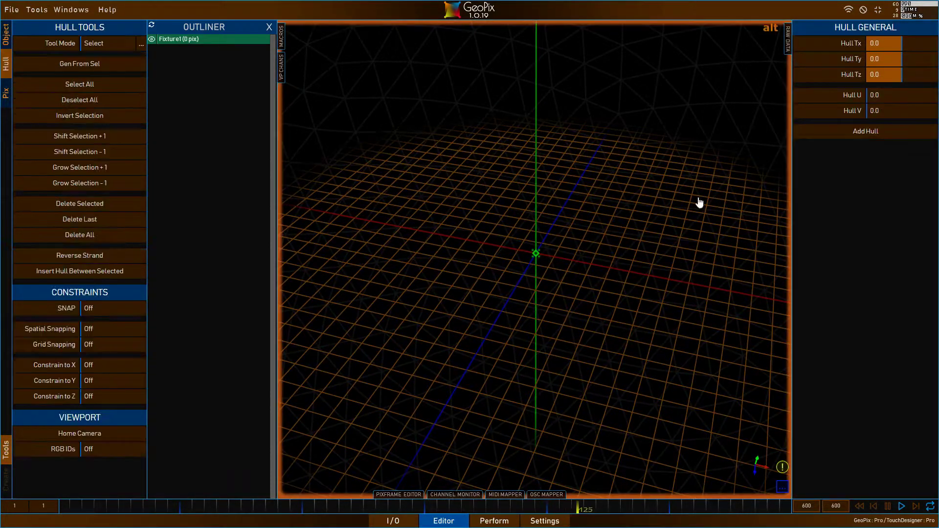
Place two hull points either side of the origin forming a straight line.
click(470, 203)
click(472, 202)
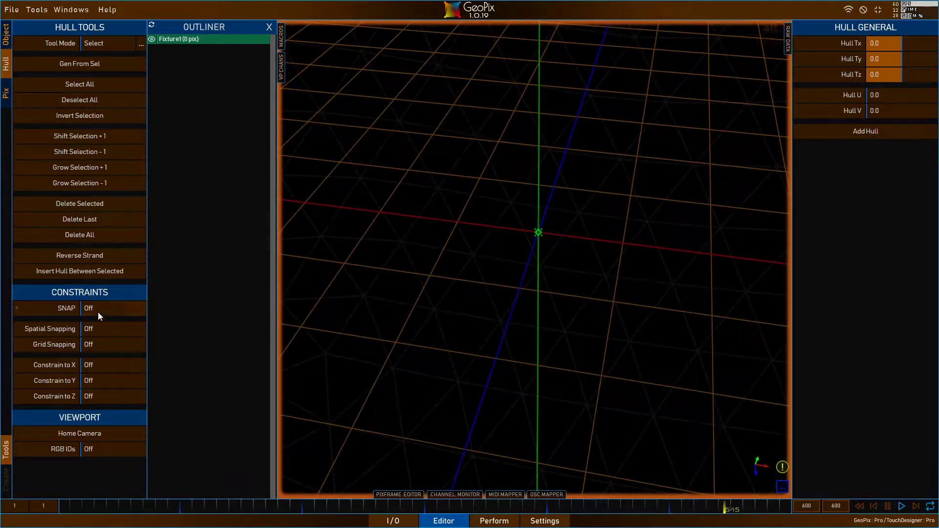
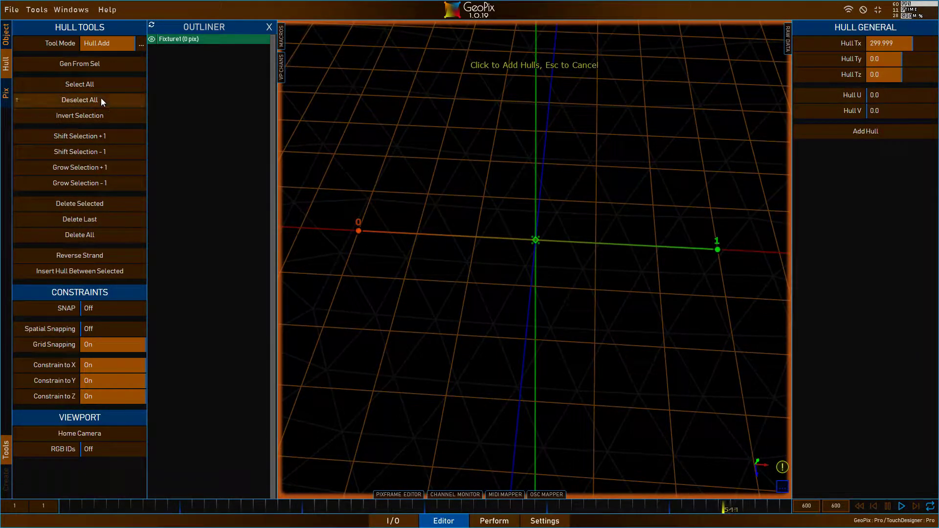
Generate a strip of 10 pixels from the hull points with Generator1.
click(594, 215)
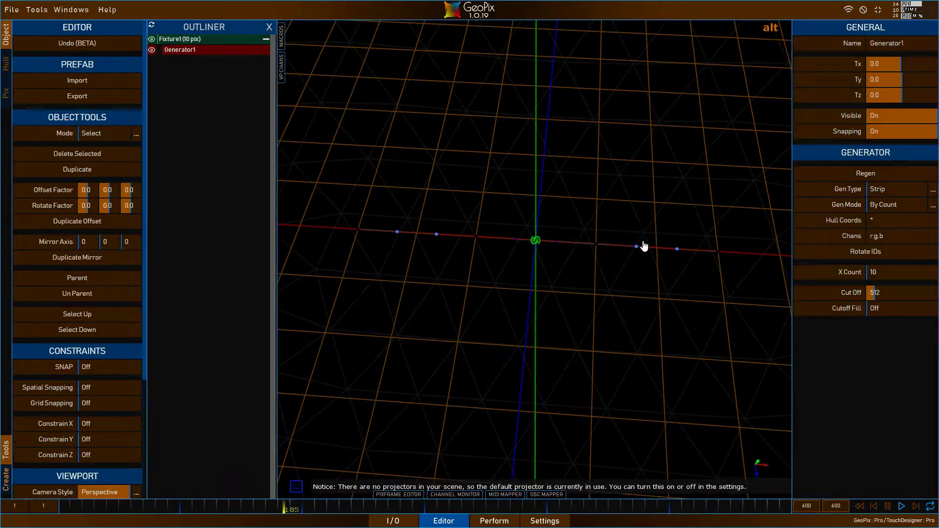
click(641, 240)
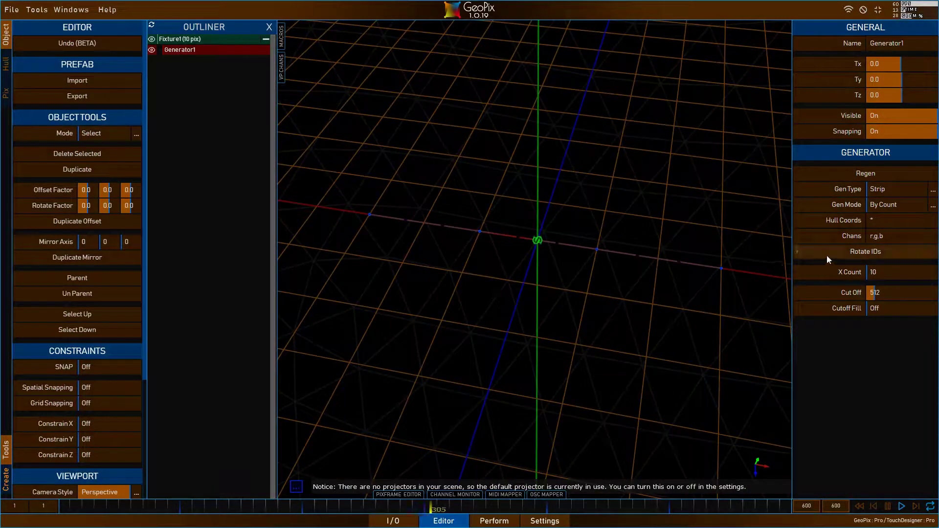
click(522, 228)
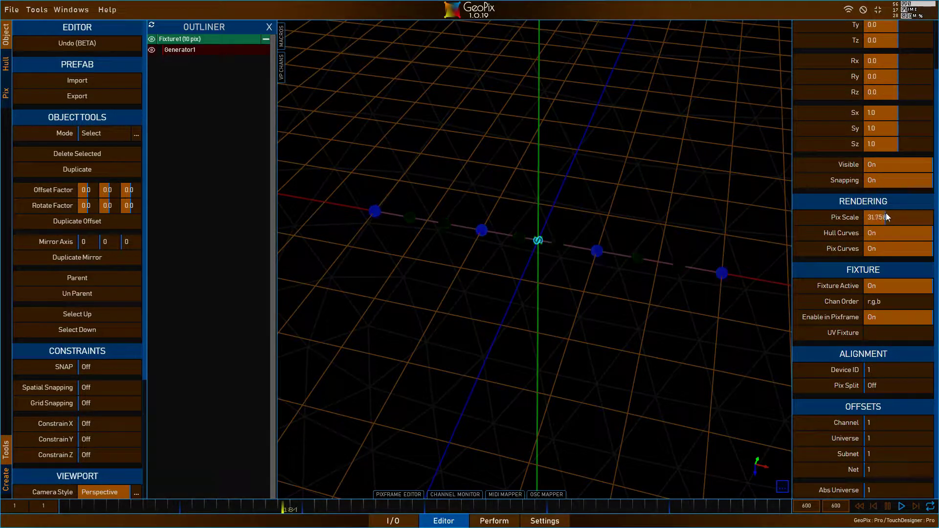
Raise Fixture1's Pix Scale so the pixel dots display larger.
click(491, 181)
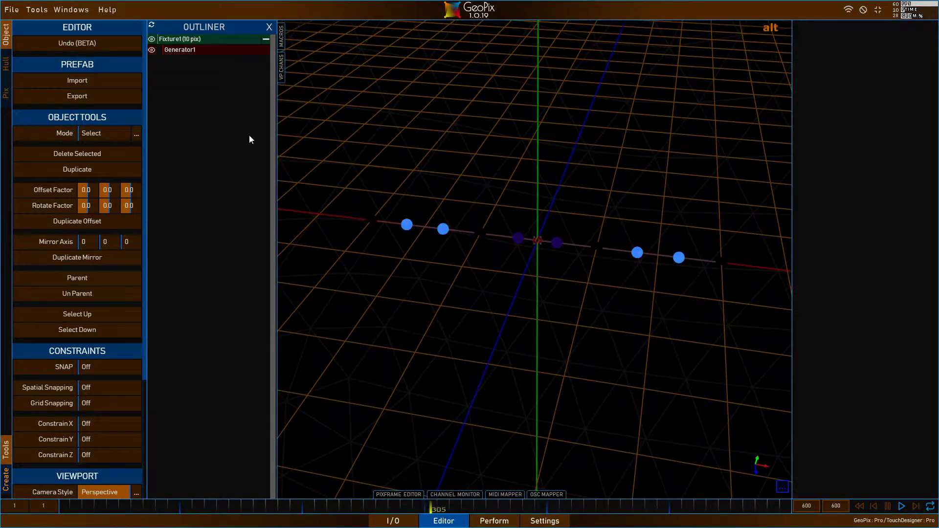
click(560, 182)
click(547, 125)
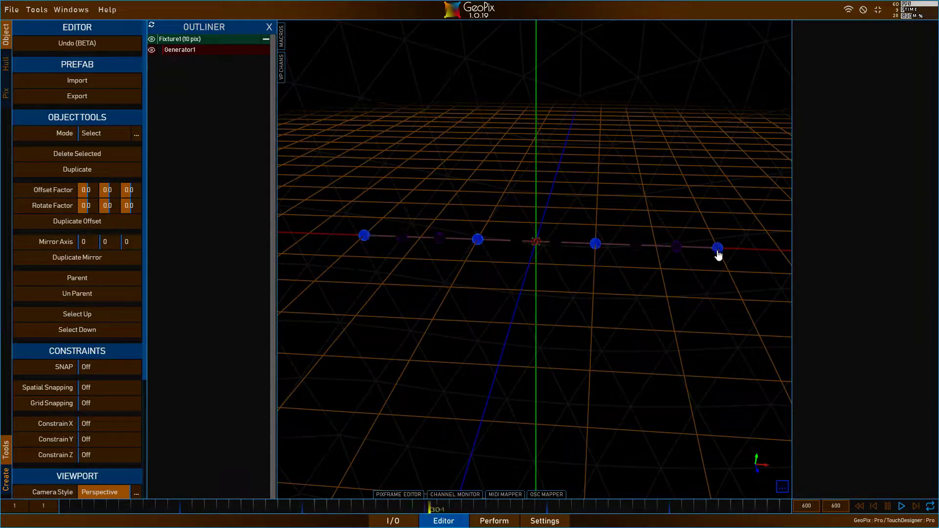
click(614, 262)
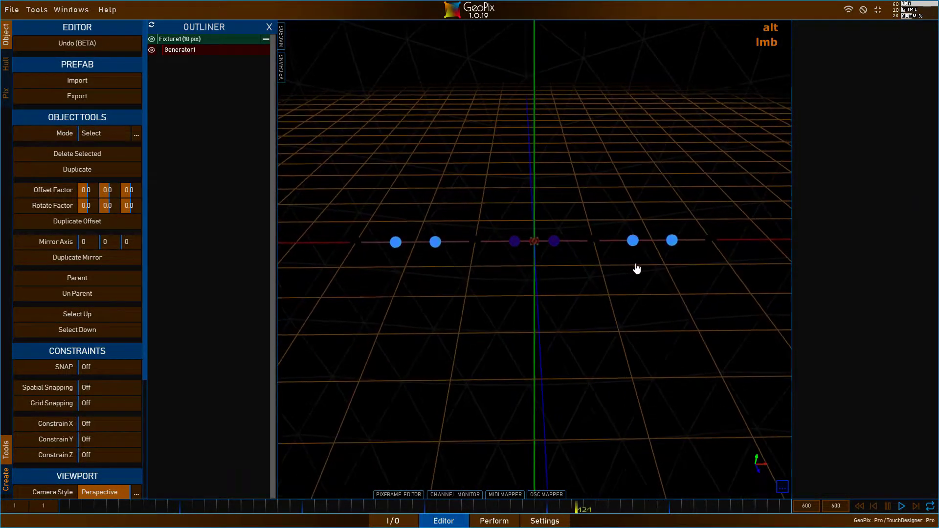
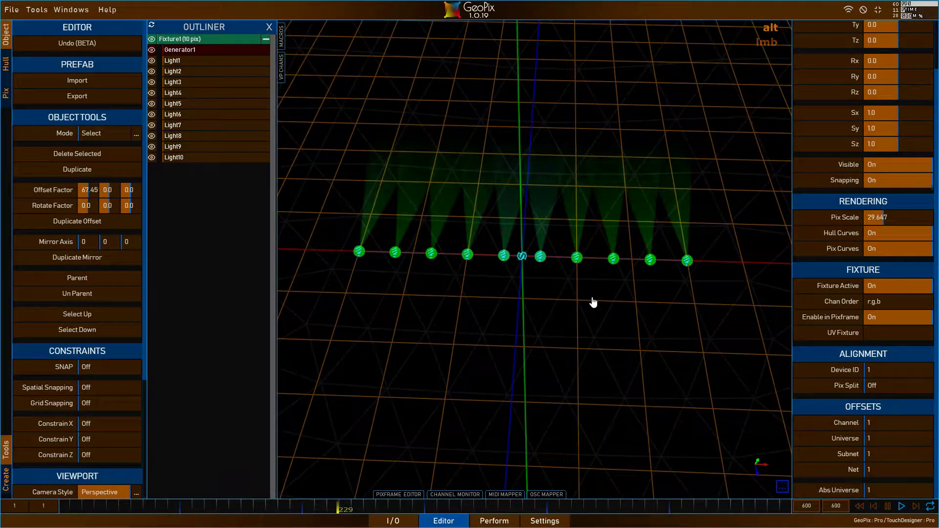
Try moving the fixture, cancel it back, and select Light1 to show its settings.
click(605, 311)
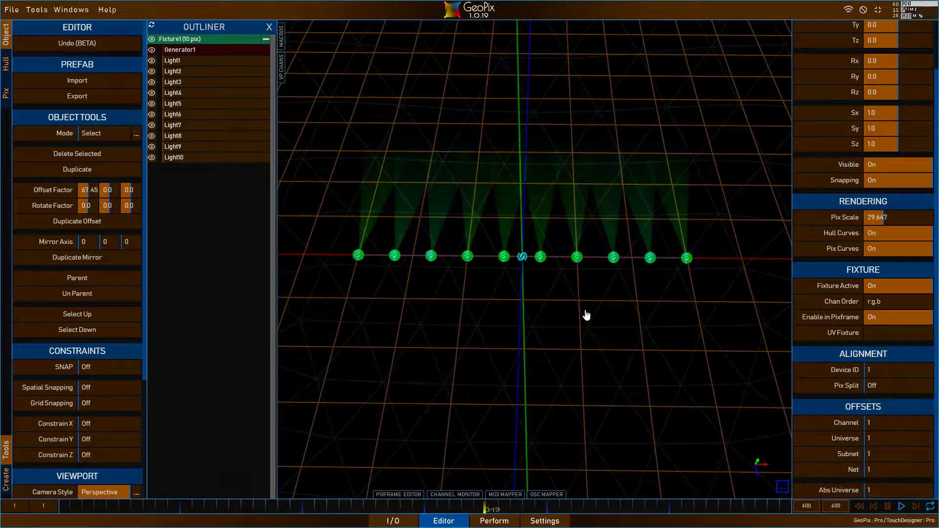
key(w)
click(586, 312)
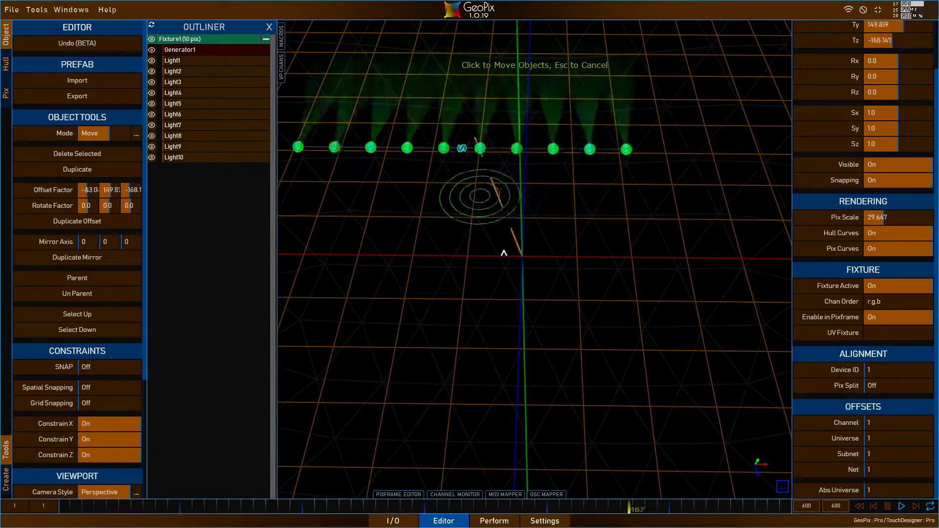
right_click(581, 224)
click(593, 329)
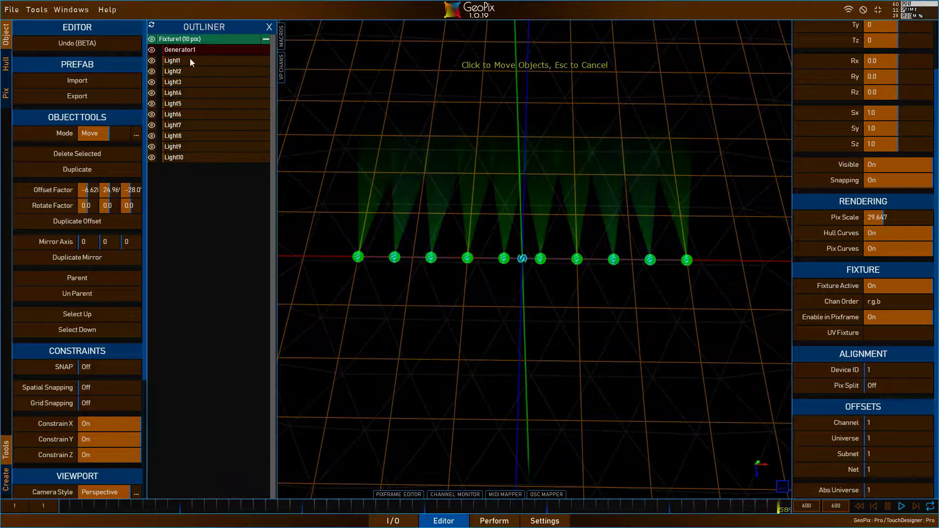
click(554, 293)
Adjust the view and begin selecting the lights in the Outliner.
click(370, 302)
right_click(333, 271)
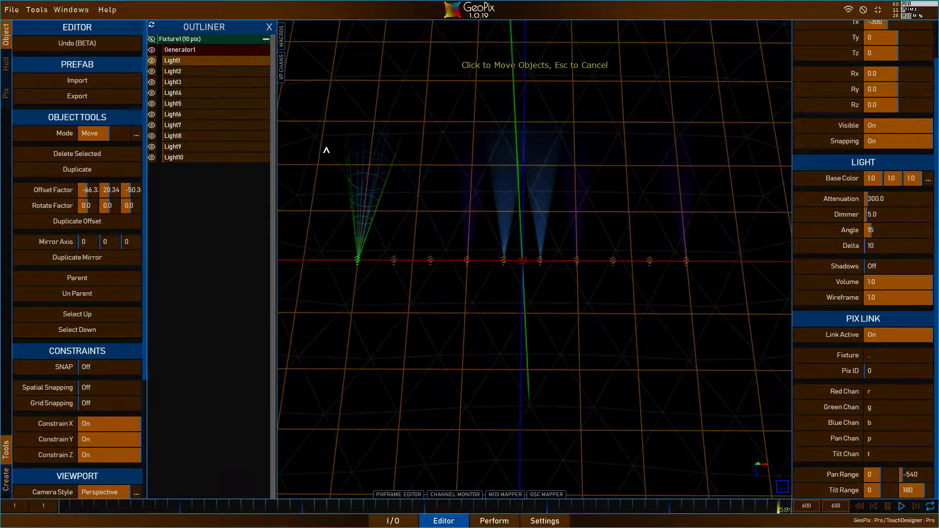
click(740, 319)
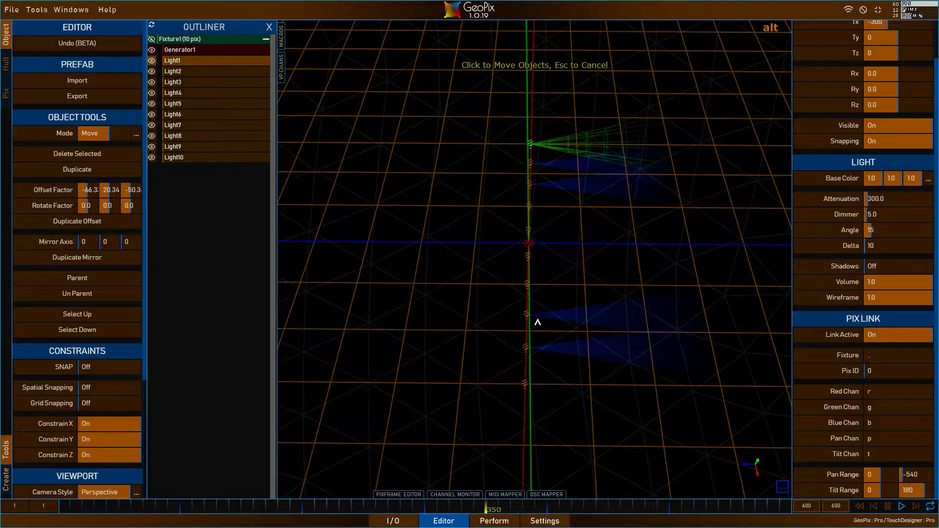
click(407, 278)
click(428, 330)
Shift-select Light1 through Light10 and tilt them about X by the Rx value.
click(617, 262)
click(603, 277)
click(690, 261)
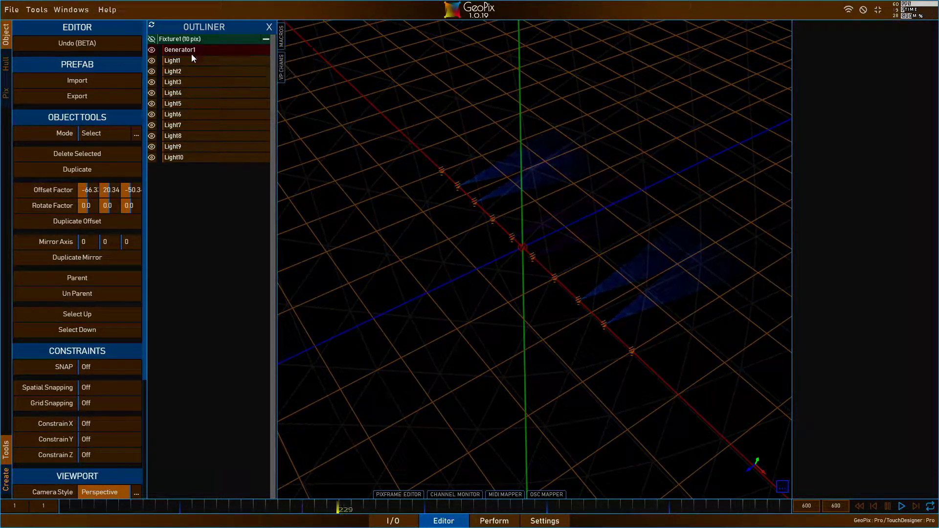
click(687, 290)
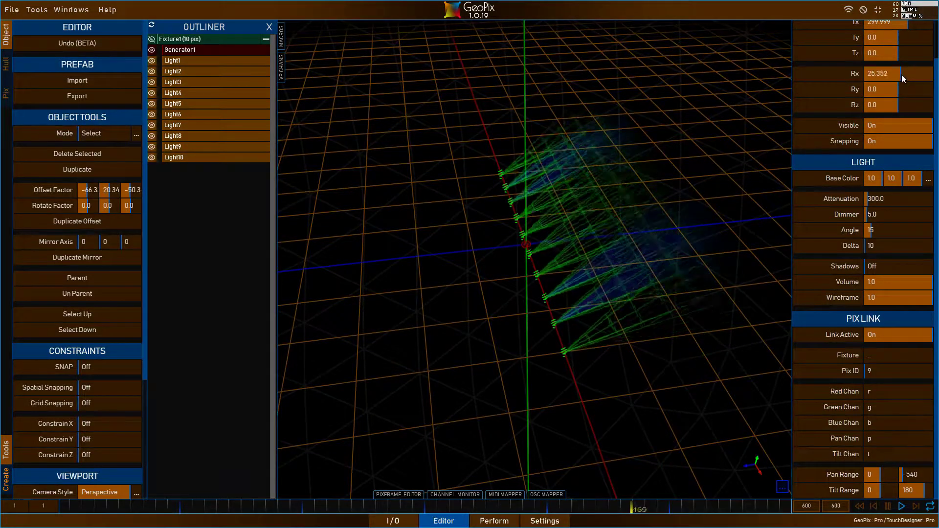